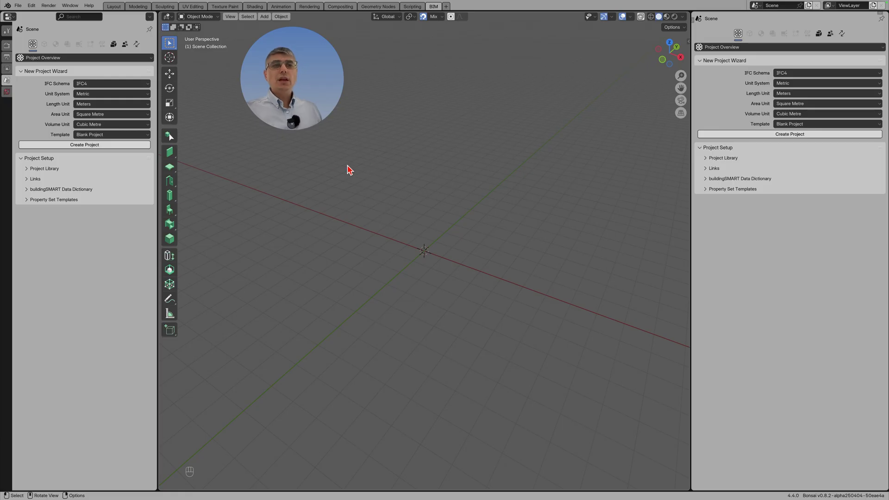
Navigate the structural model to the rectangular slab and select it.
{"action": "left_click_drag", "start_coordinate": [19, 9], "coordinate": [285, 114]}
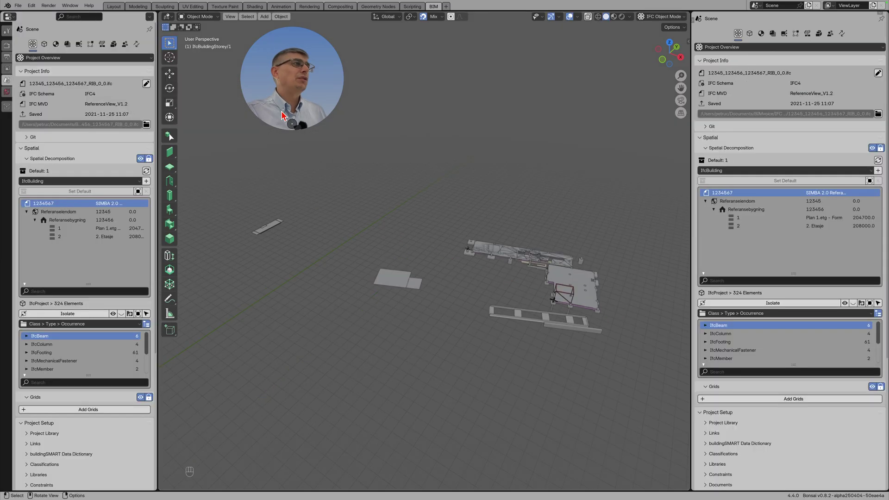
{"action": "left_click_drag", "start_coordinate": [501, 168], "coordinate": [505, 173]}
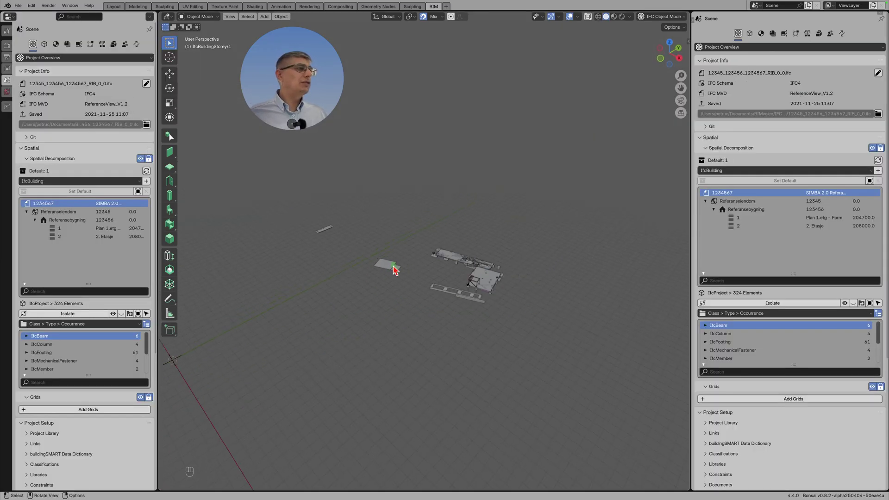
{"action": "left_click_drag", "start_coordinate": [385, 226], "coordinate": [442, 230]}
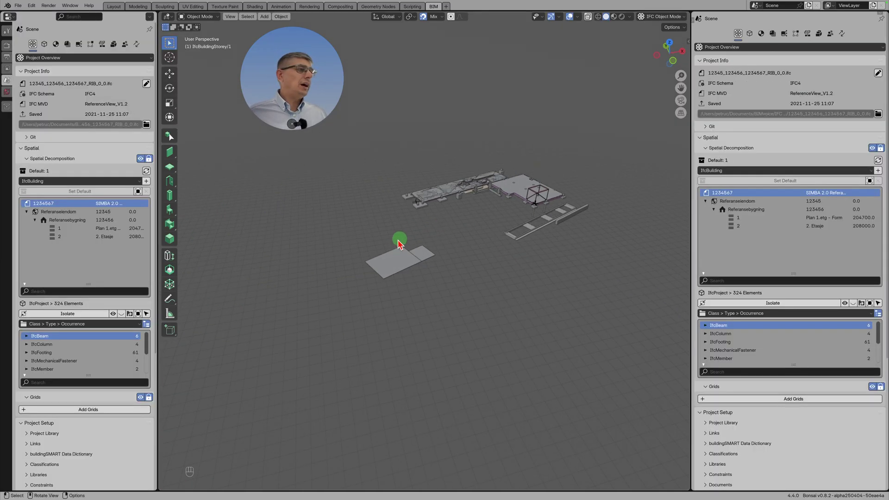
{"action": "left_click", "coordinate": [394, 281]}
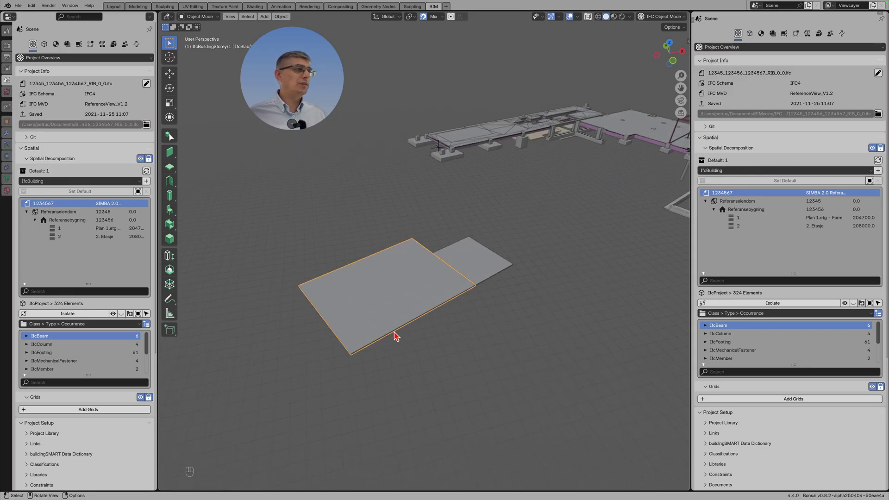
{"action": "left_click_drag", "start_coordinate": [488, 317], "coordinate": [510, 311]}
{"action": "middle_click", "coordinate": [500, 294]}
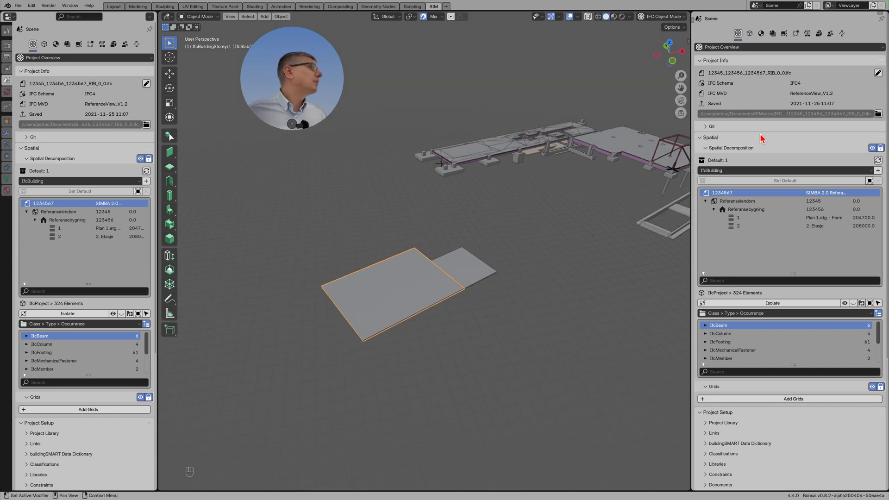
Expand the Patch panel under Quality and Coordination and choose the MergeProjects recipe.
{"action": "left_click", "coordinate": [835, 37]}
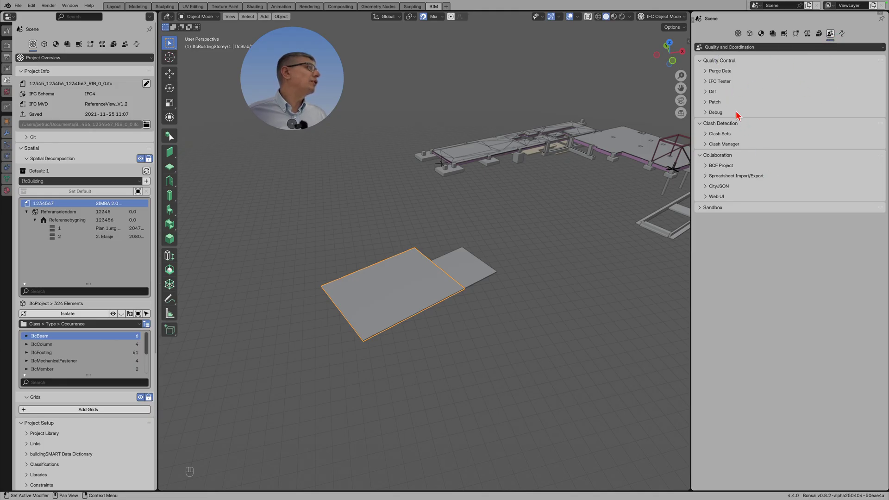
{"action": "left_click", "coordinate": [731, 109]}
{"action": "left_click_drag", "start_coordinate": [797, 119], "coordinate": [738, 265]}
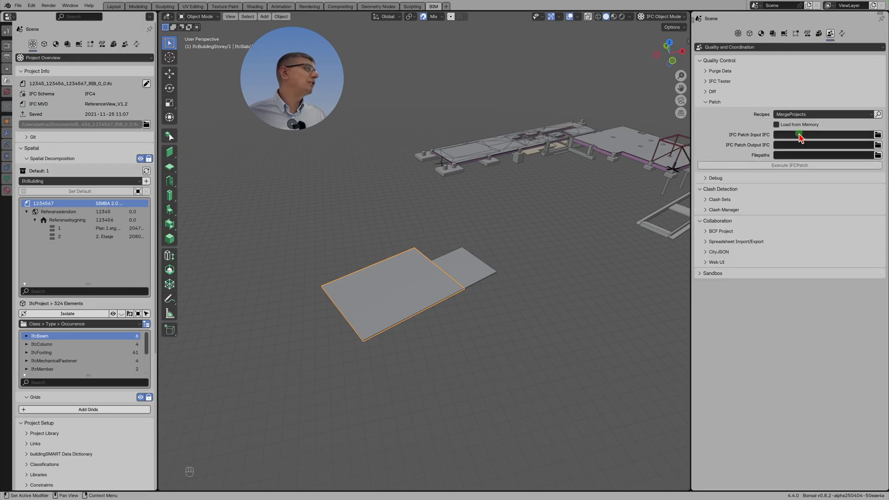
{"action": "left_click", "coordinate": [804, 127]}
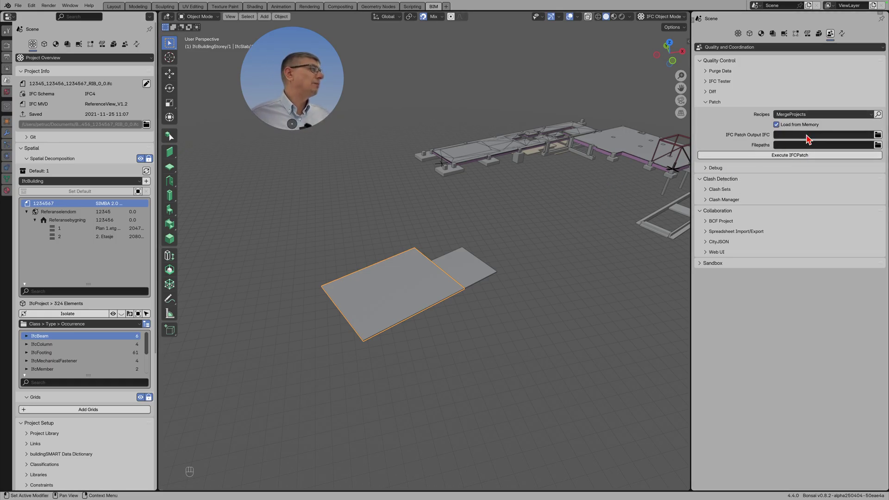
{"action": "left_click_drag", "start_coordinate": [790, 127], "coordinate": [791, 126]}
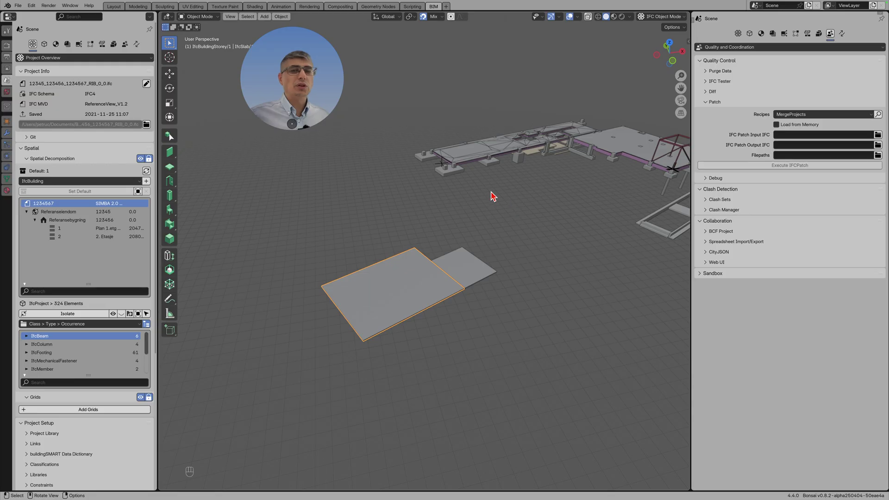
Run MergeProjects on the open model with walls.ifc, outputting merged_projects.ifc.
{"action": "left_click", "coordinate": [482, 205]}
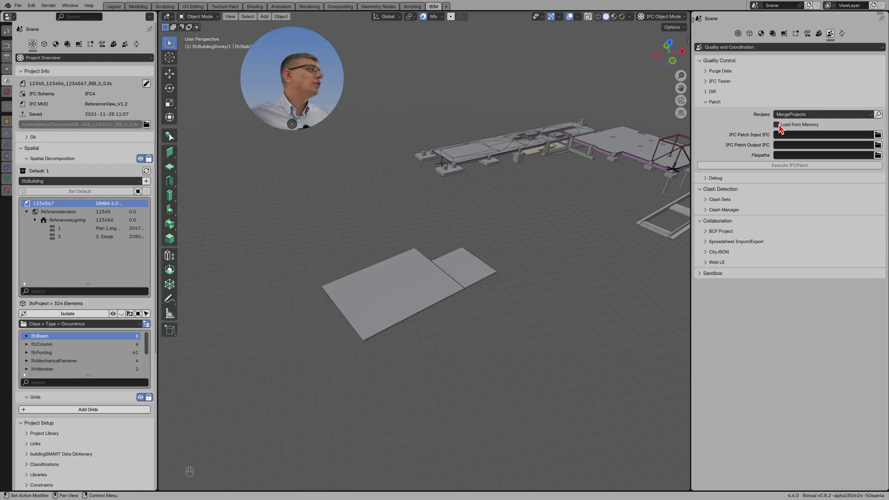
{"action": "left_click", "coordinate": [781, 129]}
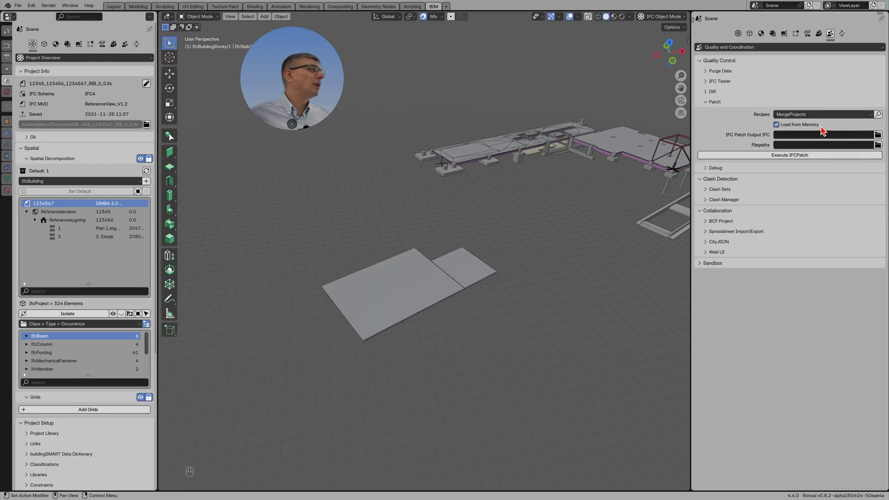
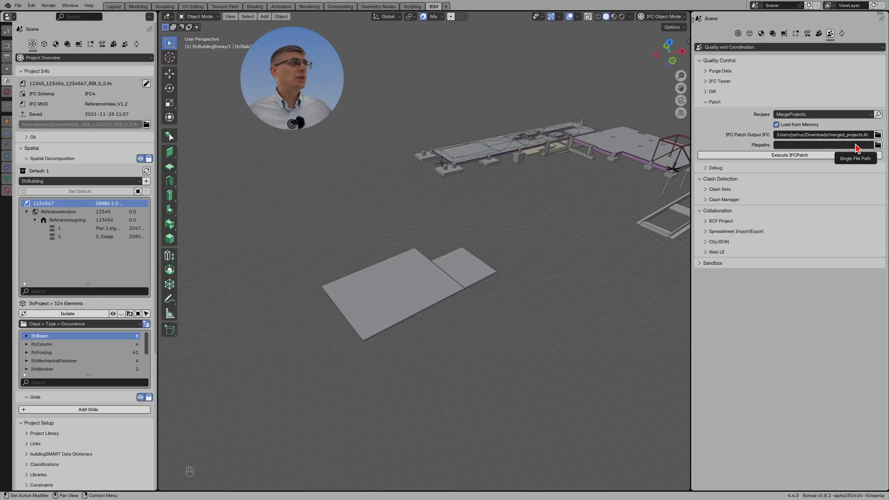
{"action": "left_click", "coordinate": [882, 151]}
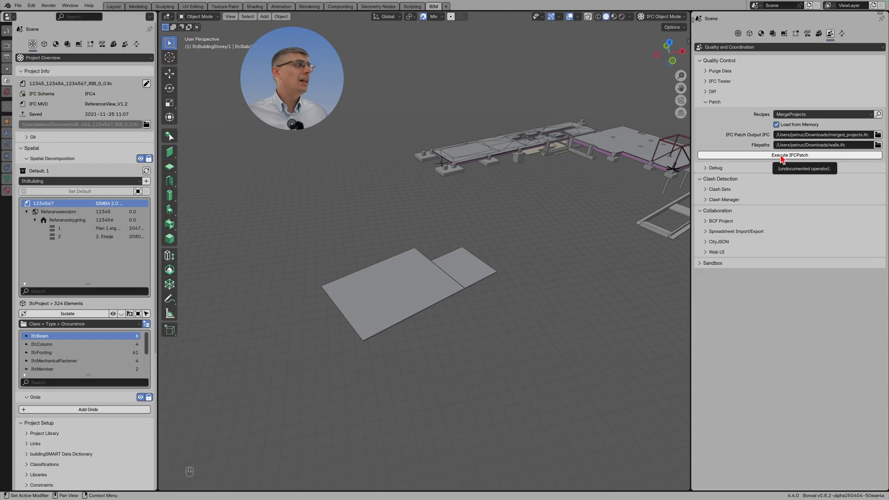
{"action": "left_click", "coordinate": [784, 159]}
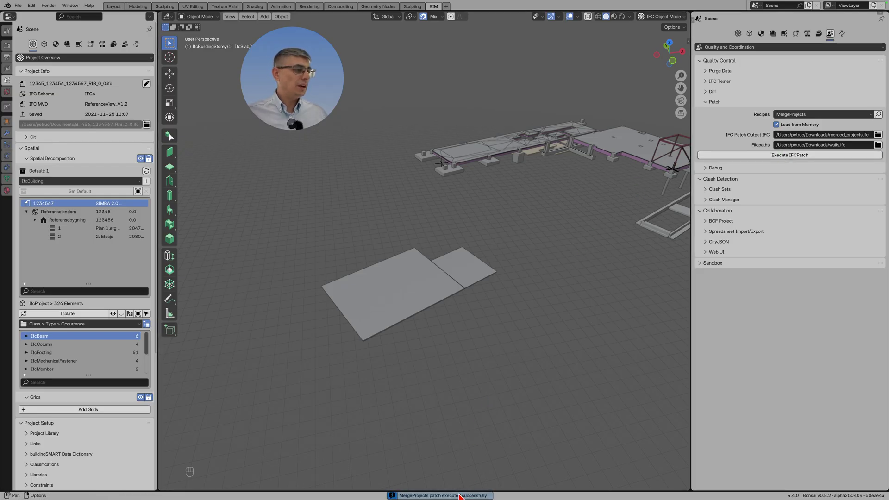
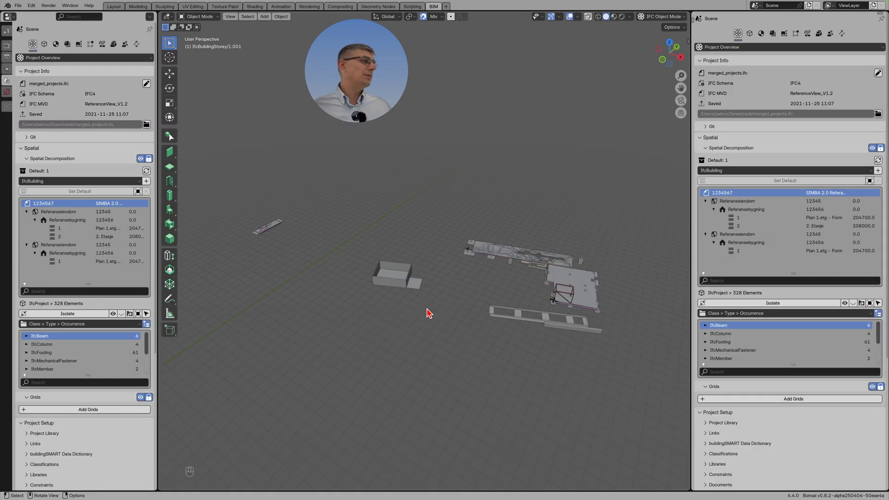
Zoom to the slab now surrounded by walls and select it.
{"action": "left_click_drag", "start_coordinate": [311, 270], "coordinate": [371, 277]}
{"action": "left_click", "coordinate": [298, 249]}
{"action": "left_click_drag", "start_coordinate": [288, 252], "coordinate": [291, 252]}
{"action": "middle_click", "coordinate": [325, 259]}
{"action": "left_click_drag", "start_coordinate": [392, 260], "coordinate": [374, 253]}
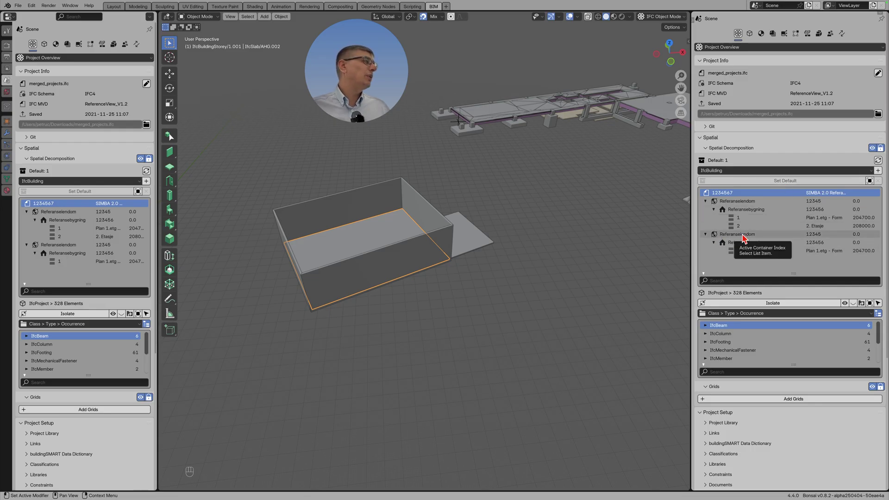
Activate storey 1 of the duplicated Referanseeiendom site and building in Spatial Decomposition.
{"action": "left_click", "coordinate": [746, 201]}
{"action": "left_click", "coordinate": [745, 235]}
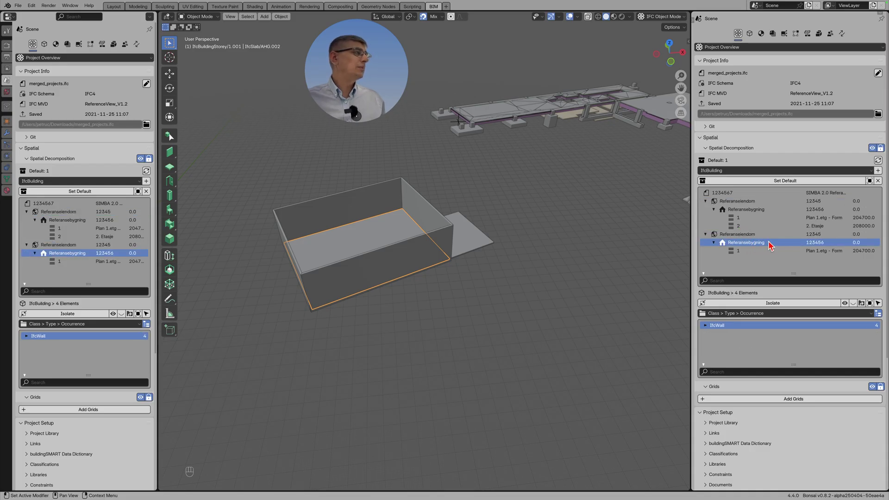
{"action": "left_click", "coordinate": [752, 253]}
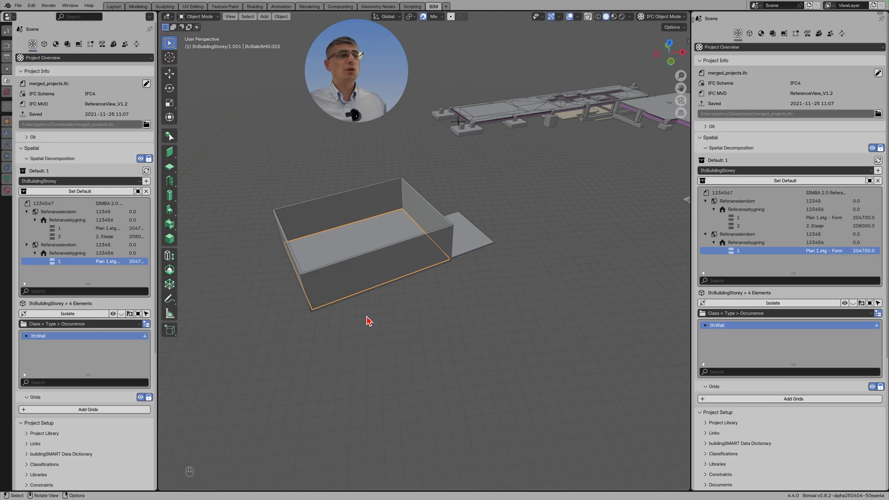
Select the walls around the slab, confirming the storey lists the four IfcWall elements.
{"action": "left_click", "coordinate": [399, 209]}
{"action": "left_click", "coordinate": [347, 275]}
{"action": "left_click", "coordinate": [291, 235]}
{"action": "left_click", "coordinate": [415, 212]}
{"action": "left_click", "coordinate": [409, 253]}
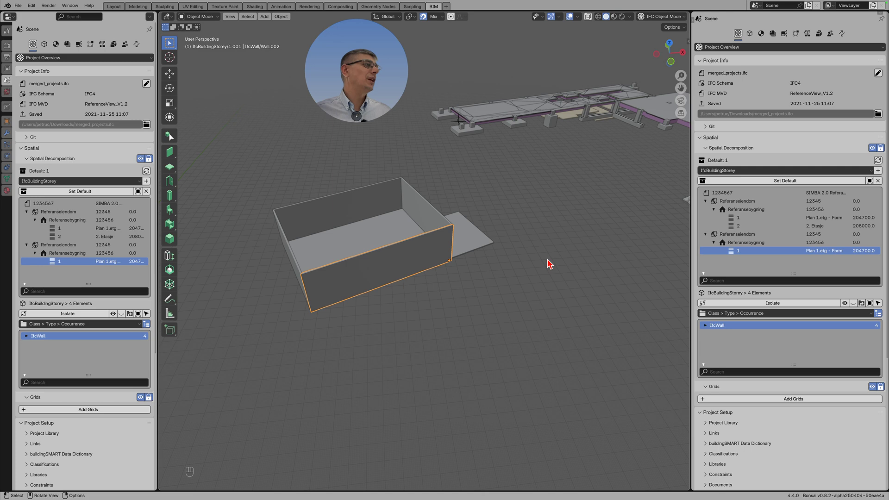
{"action": "left_click", "coordinate": [435, 219]}
{"action": "left_click", "coordinate": [433, 259]}
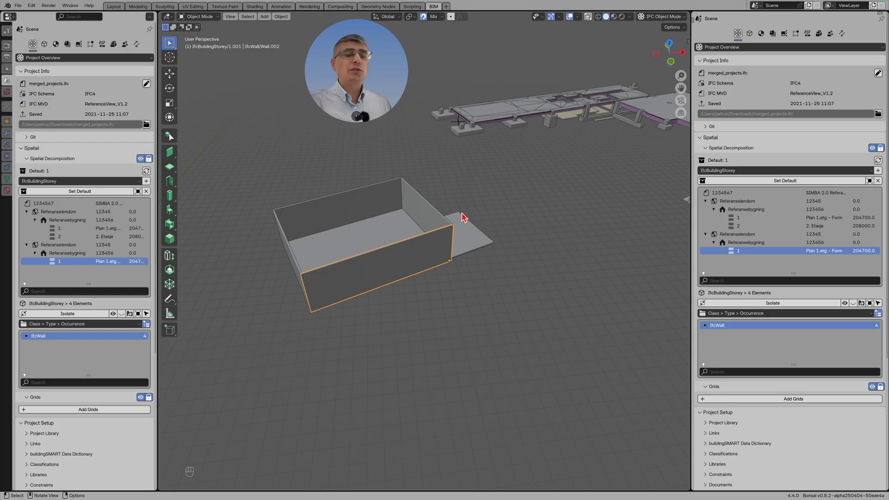
{"action": "left_click_drag", "start_coordinate": [485, 177], "coordinate": [487, 181]}
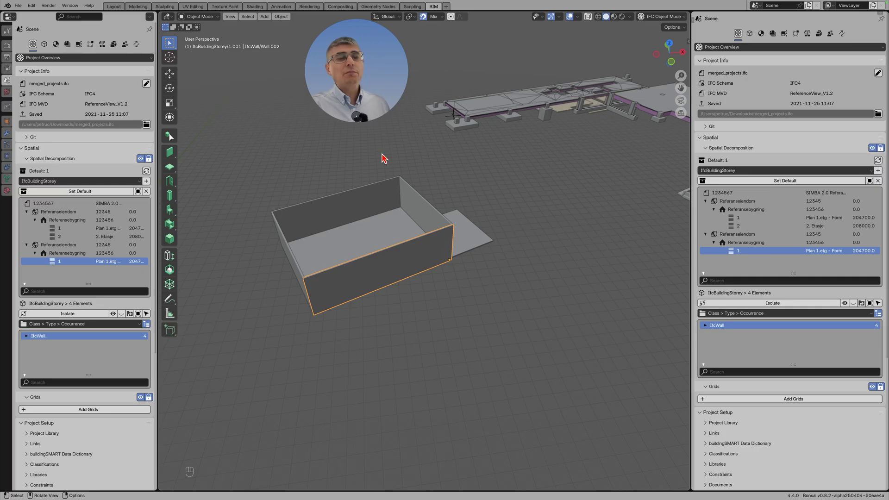